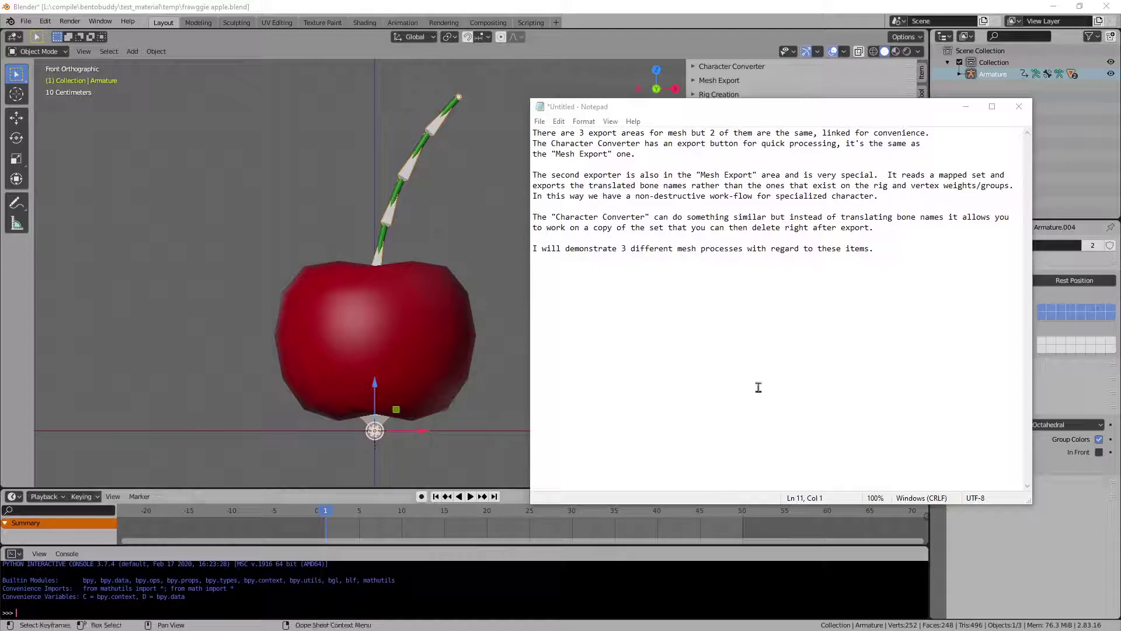
Step: Move the Notepad notes window aside so the Blender cherry scene shows
click(863, 121)
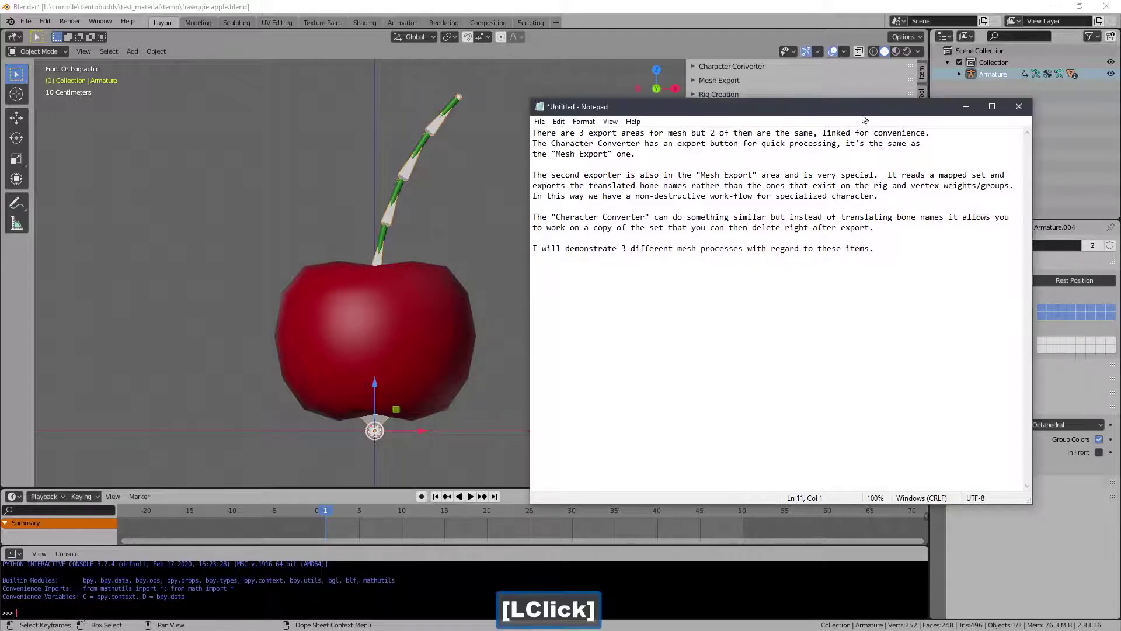
click(870, 116)
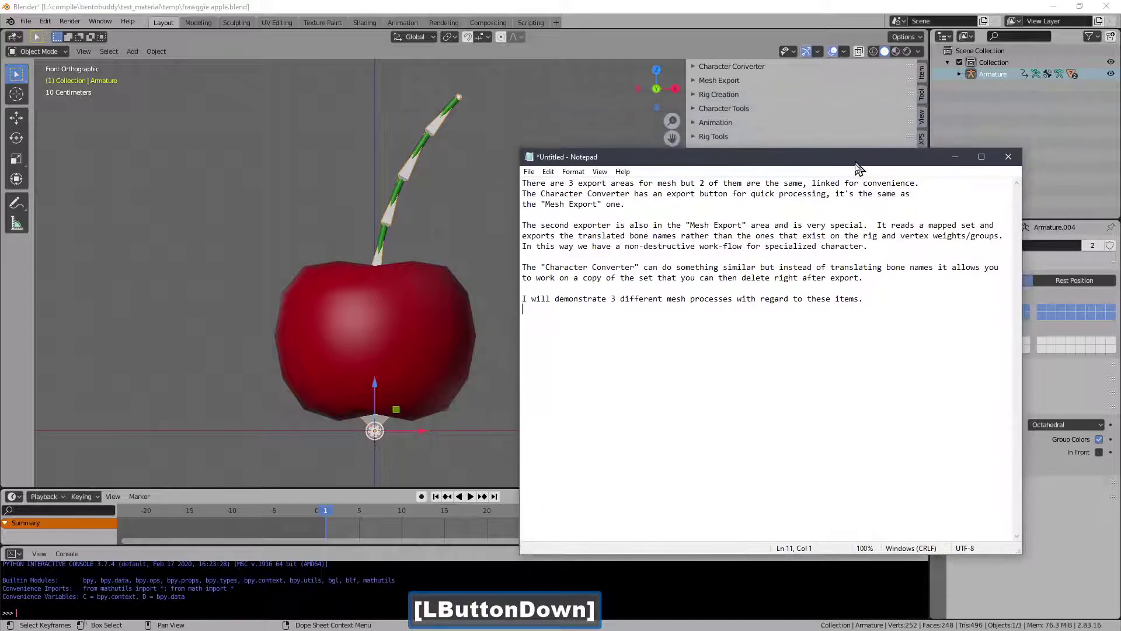
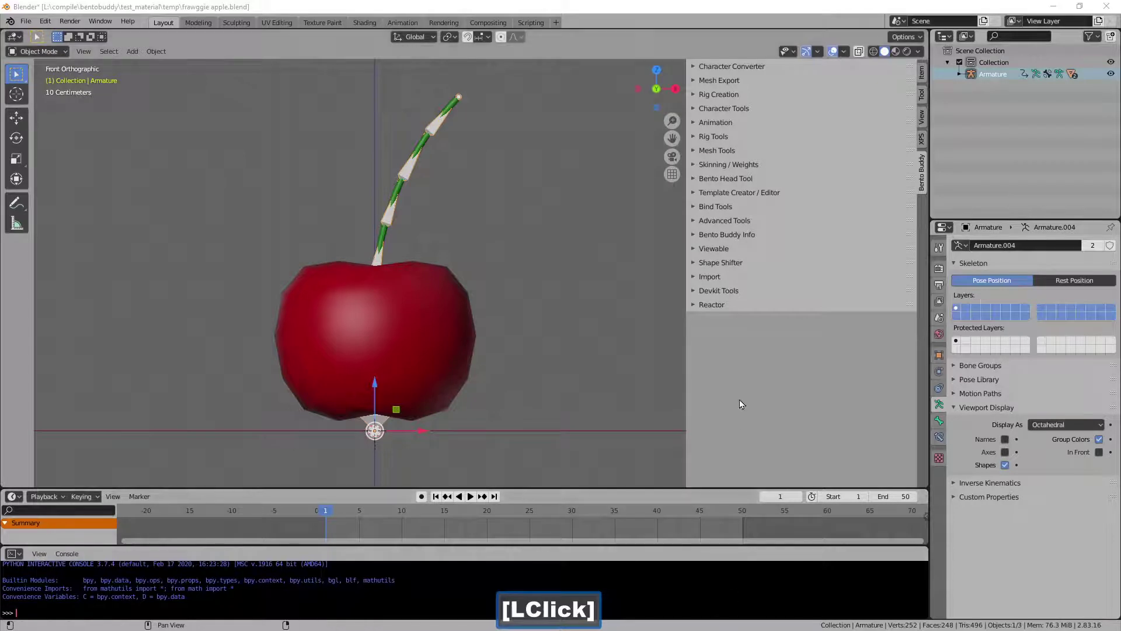
Step: Load the 'an apple adventure.bbm' map onto the cherry armature via Character Converter
click(743, 72)
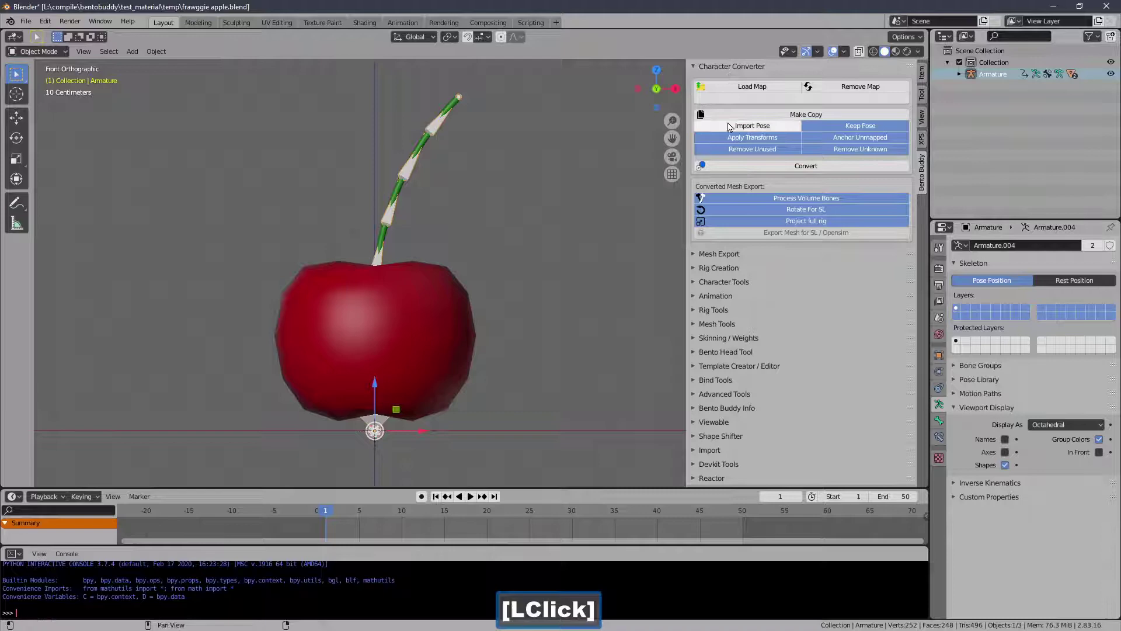
click(741, 92)
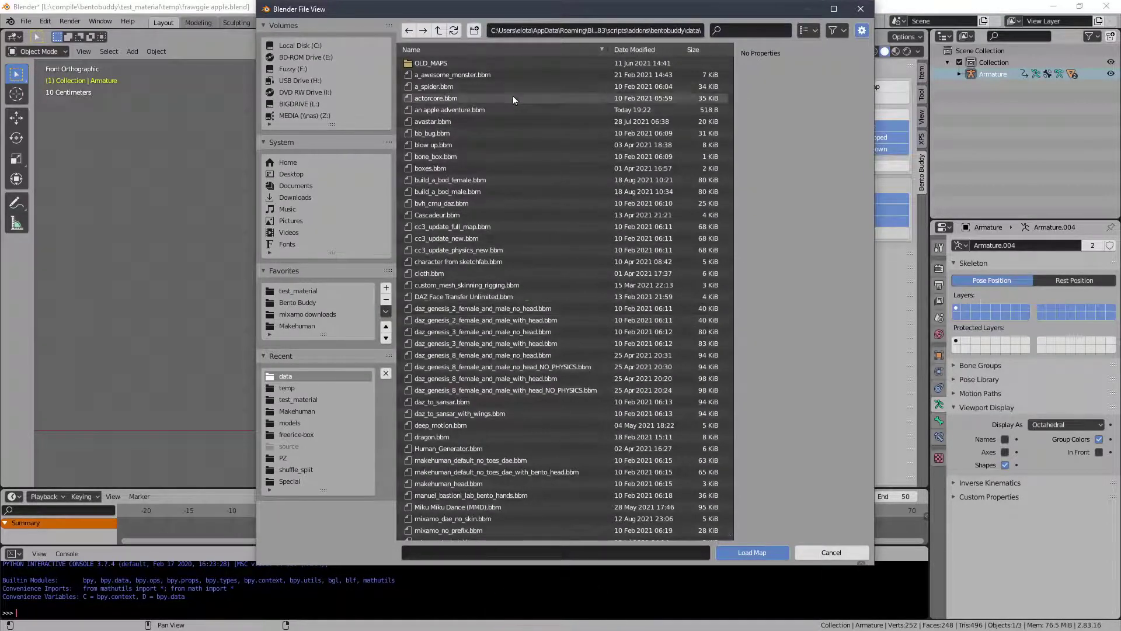
click(494, 116)
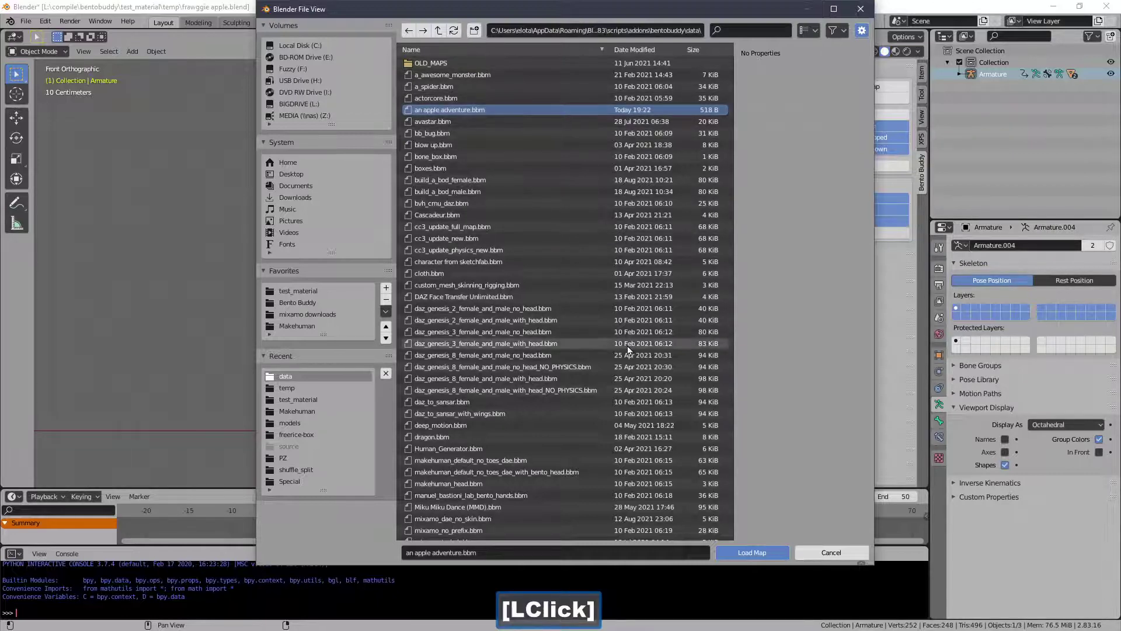
click(740, 558)
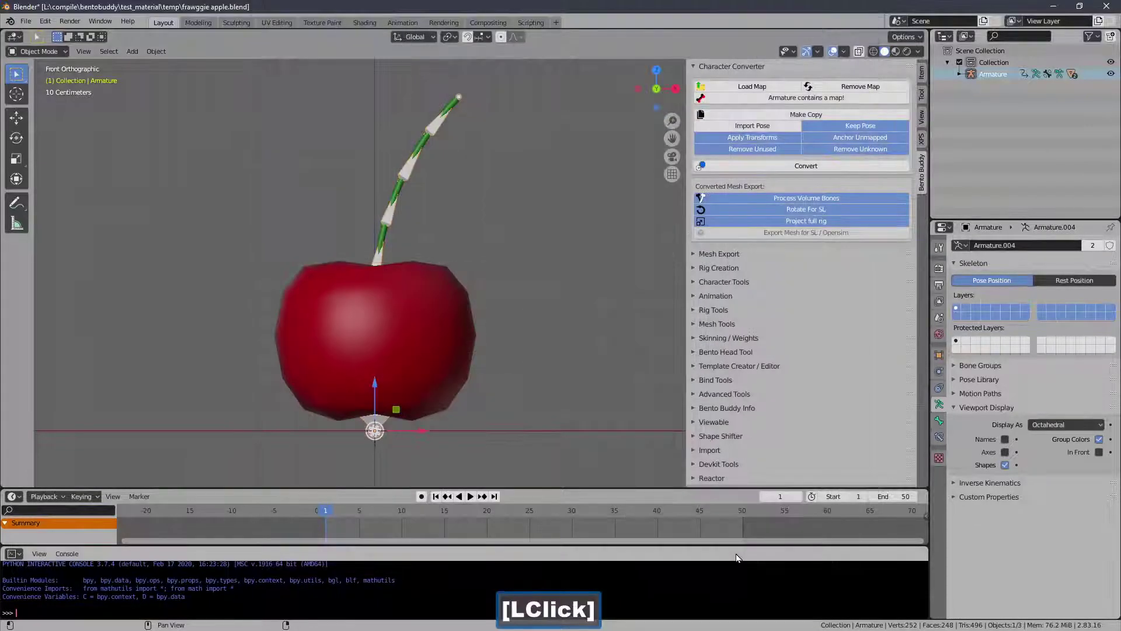
Step: Convert a Make Copy duplicate of the cherry rig and verify it stays in place
click(465, 276)
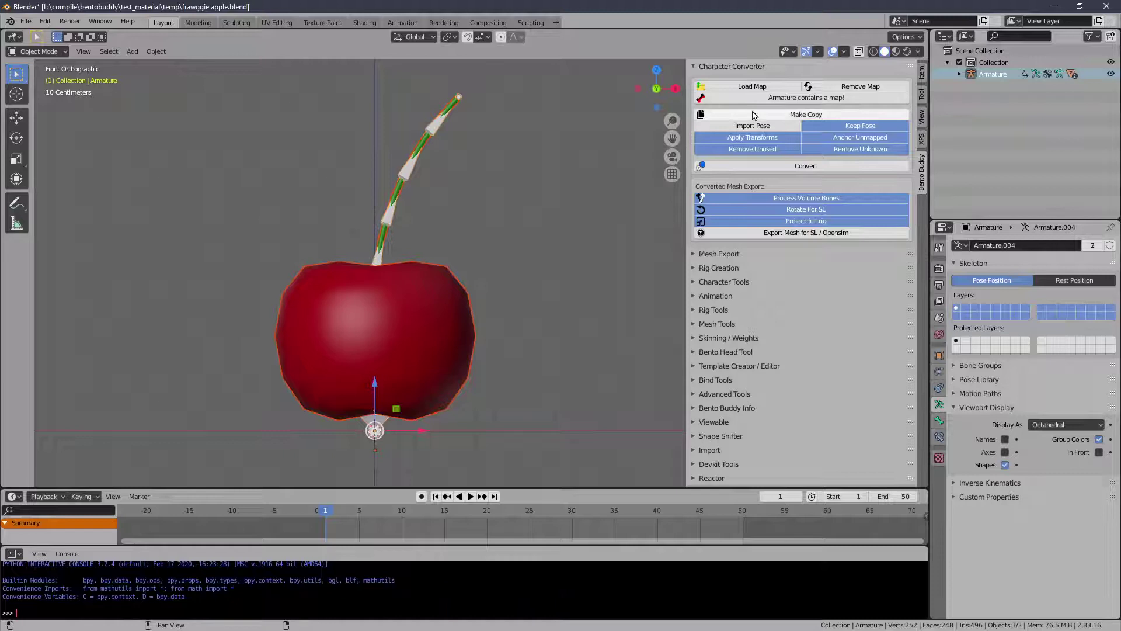
click(759, 119)
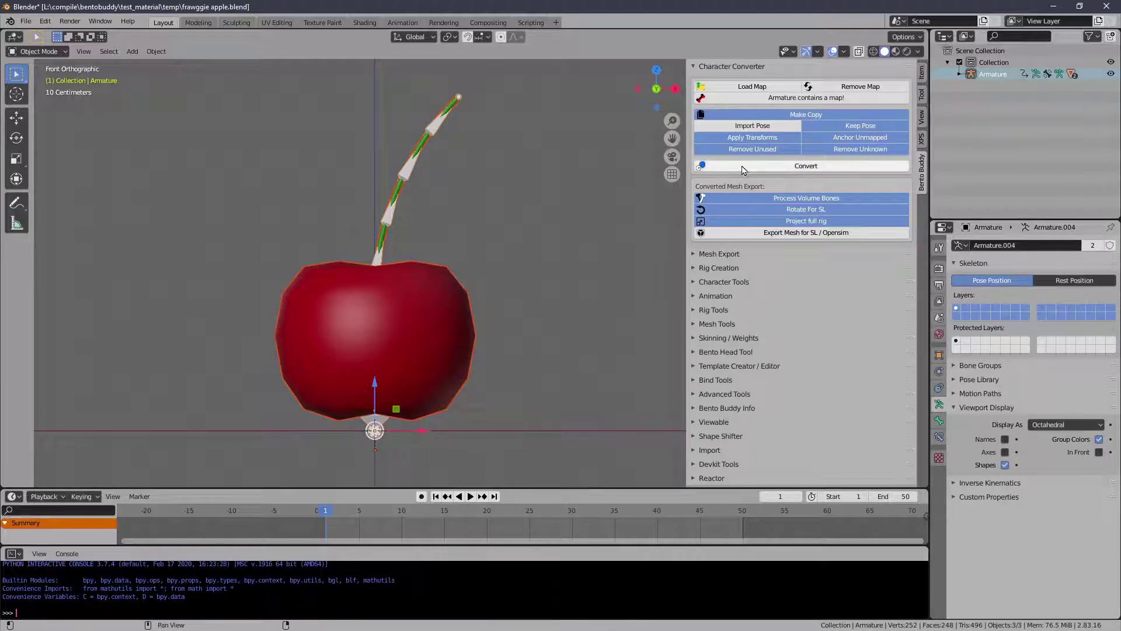
click(746, 171)
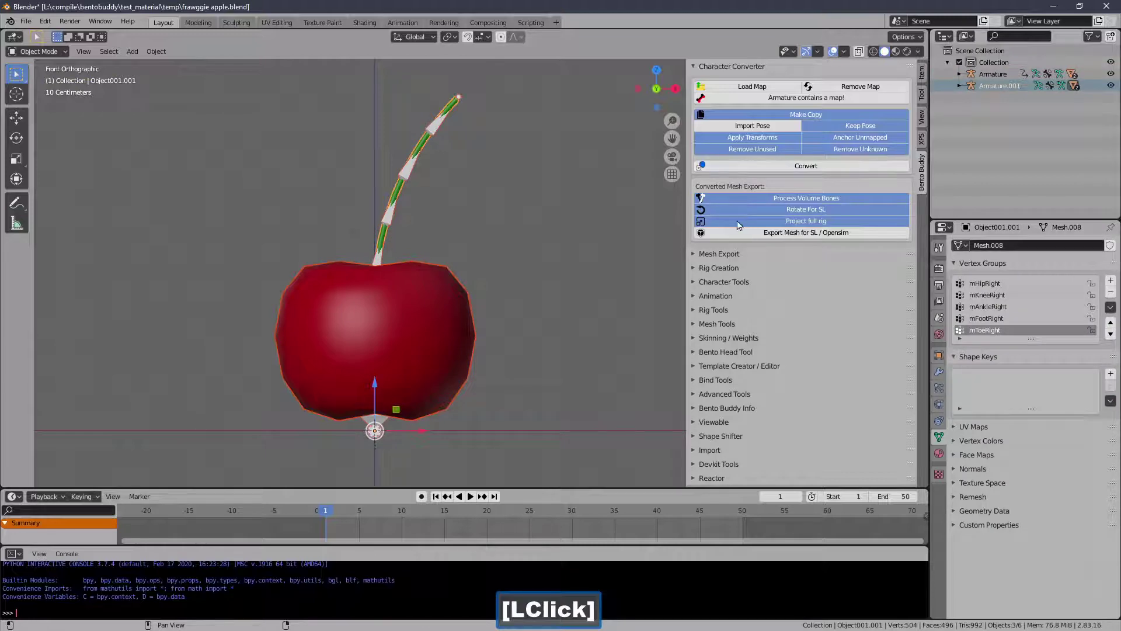
key(g)
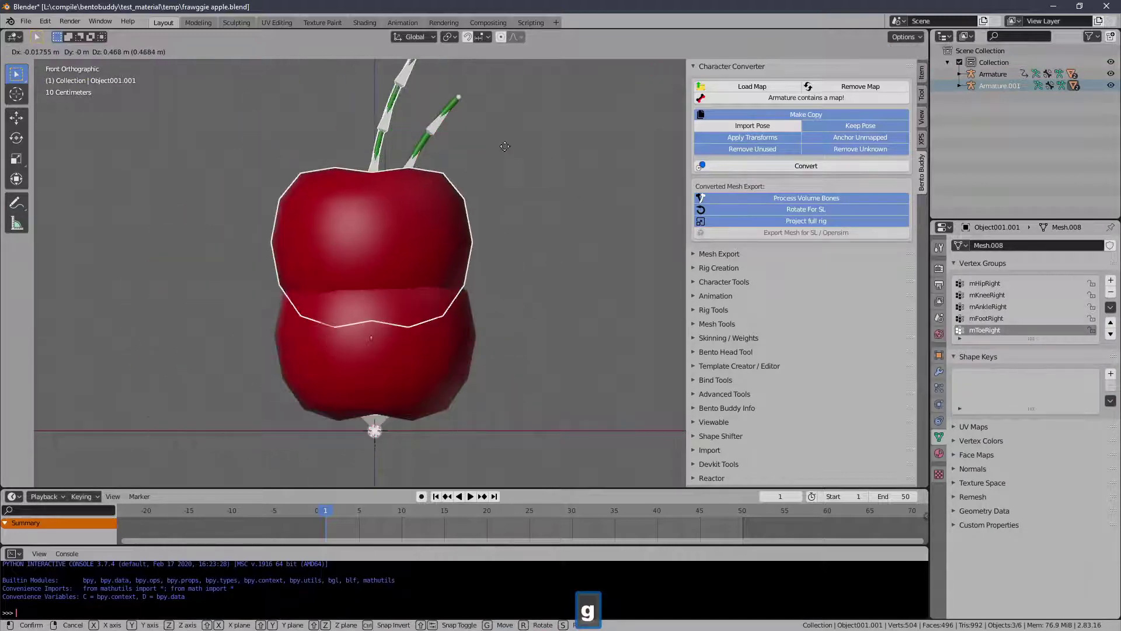
right_click(507, 217)
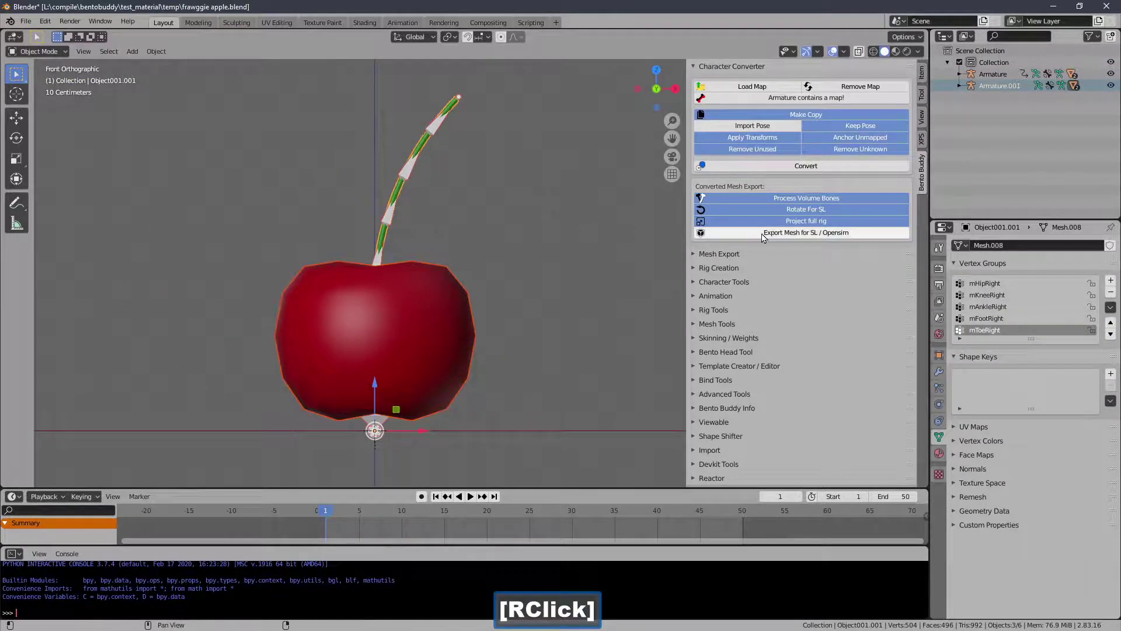
Step: Export the converted copy, then delete Armature.001 leaving only the original Armature
click(765, 236)
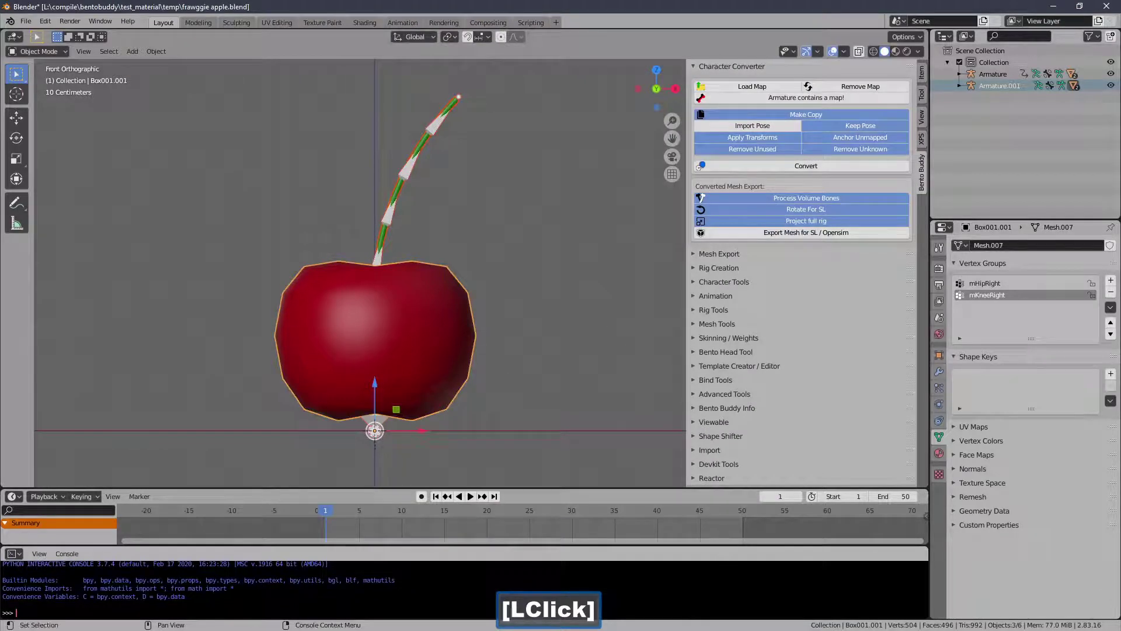
click(570, 38)
key(g)
right_click(433, 141)
key(Delete)
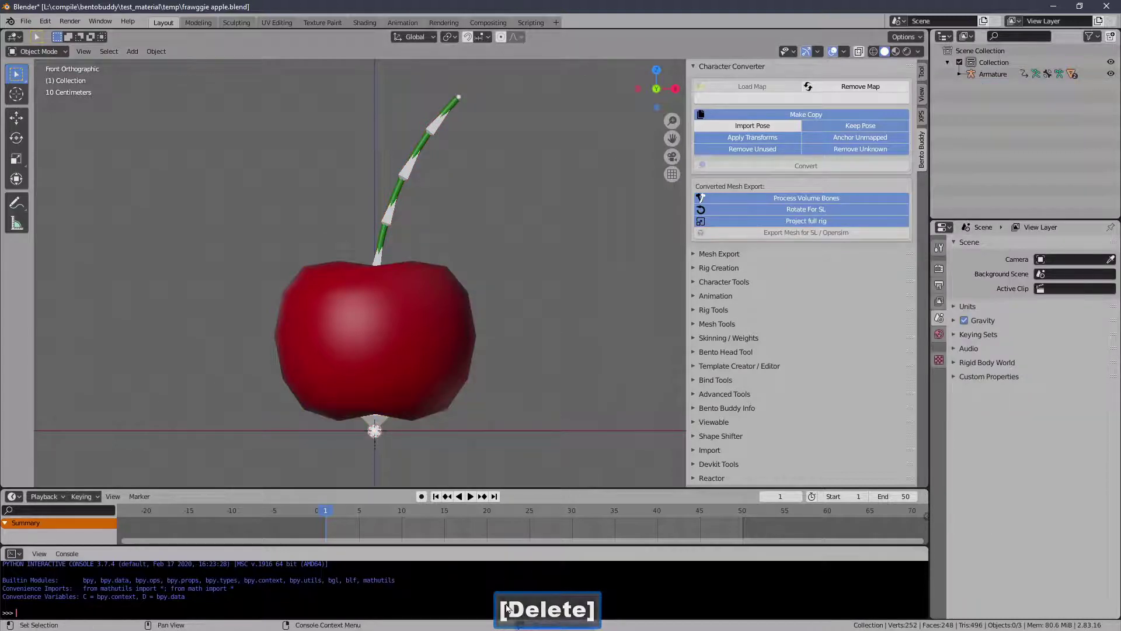
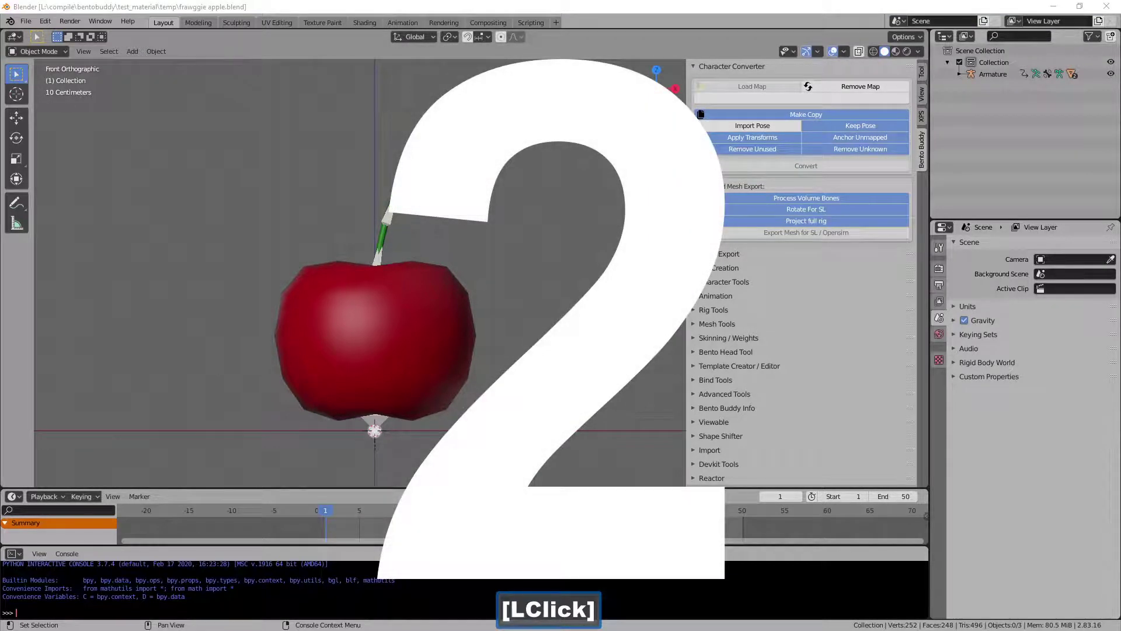
click(965, 63)
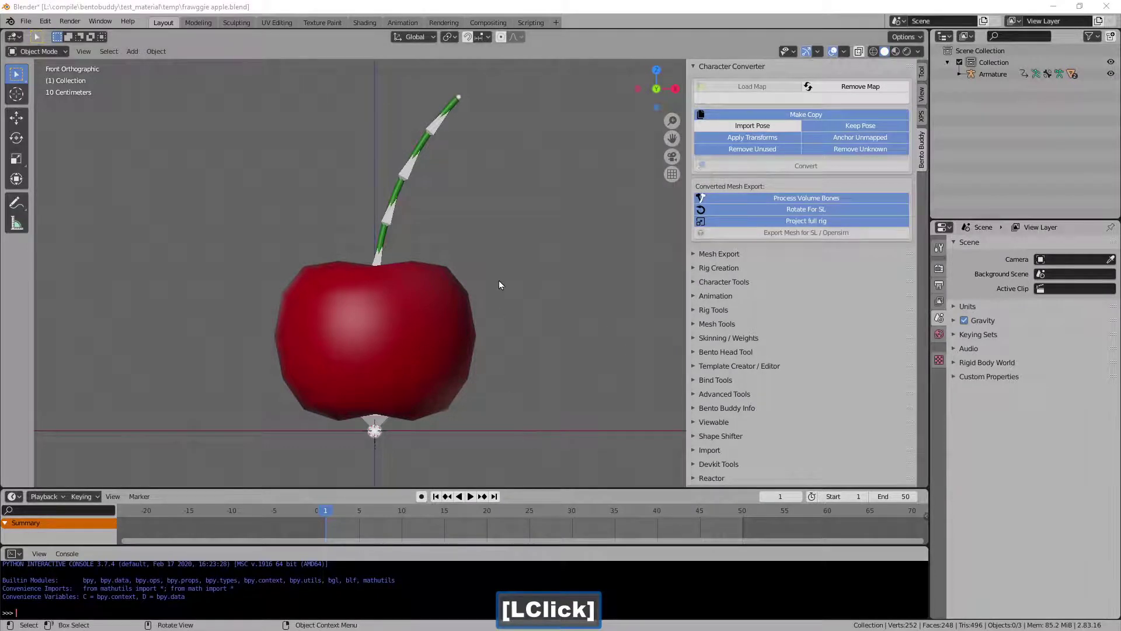
Step: Convert the cherry mesh directly with Make Copy off and start its SL / Opensim DAE export
click(497, 188)
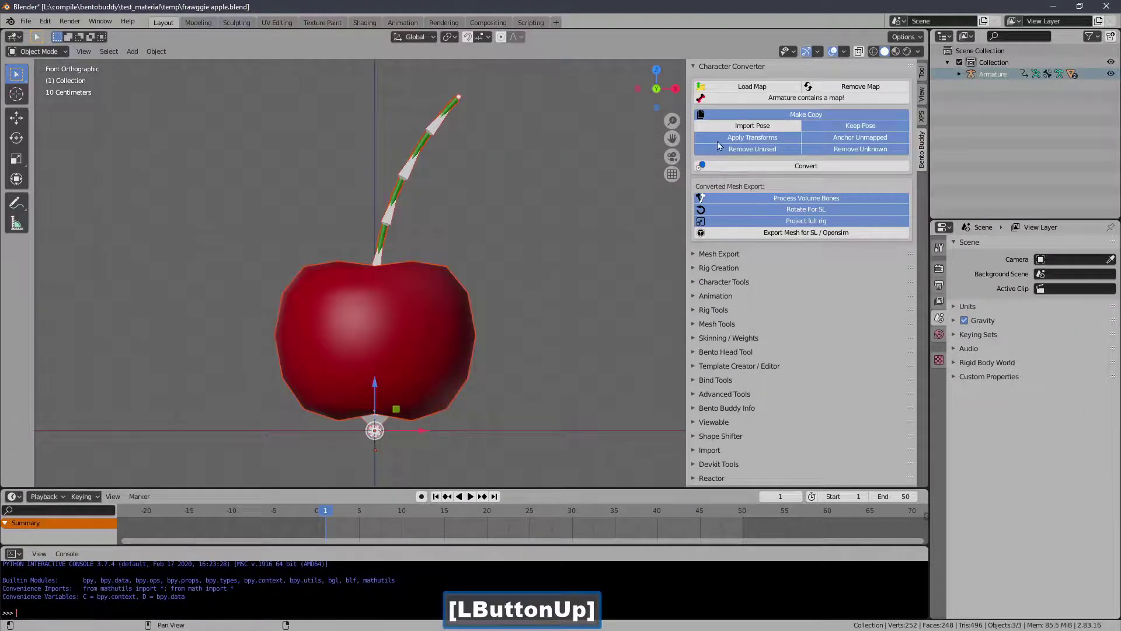
click(722, 117)
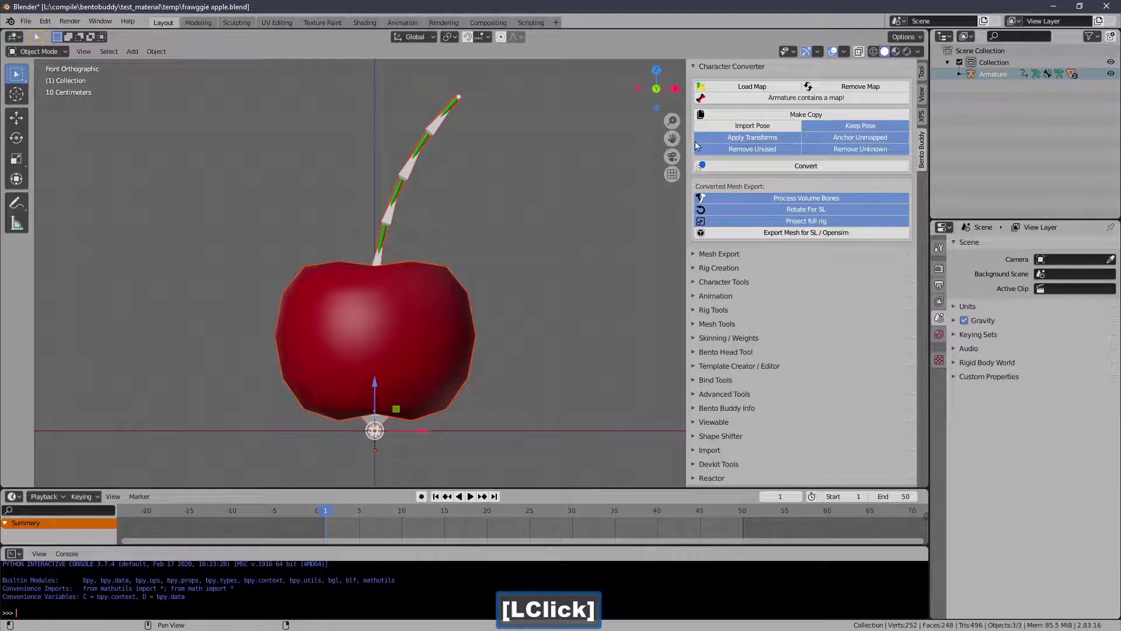
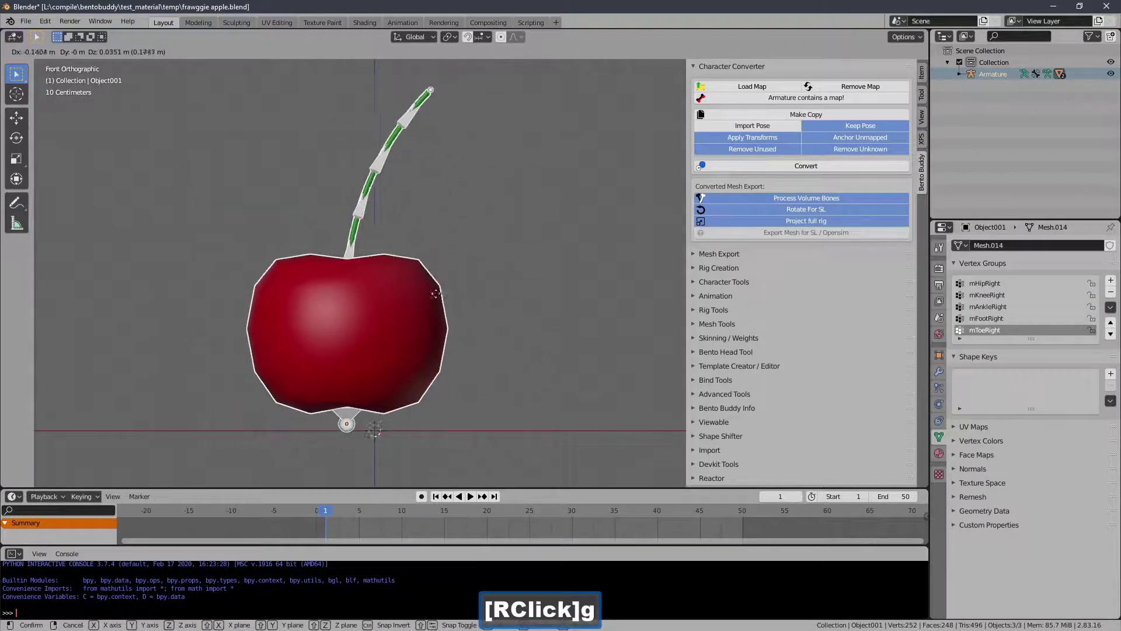
click(729, 239)
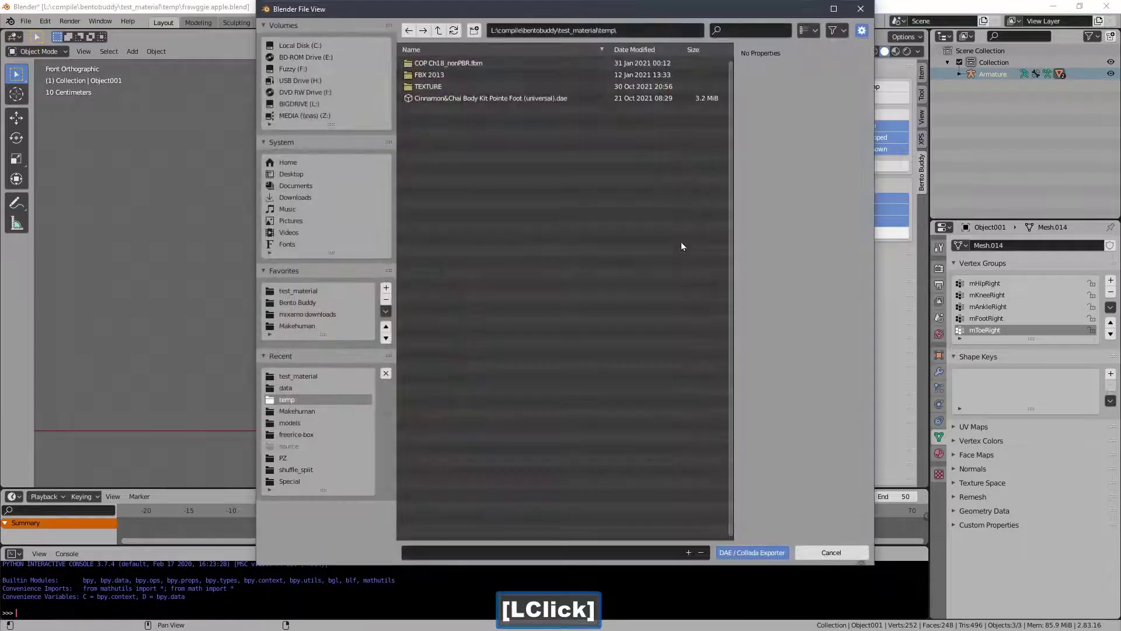
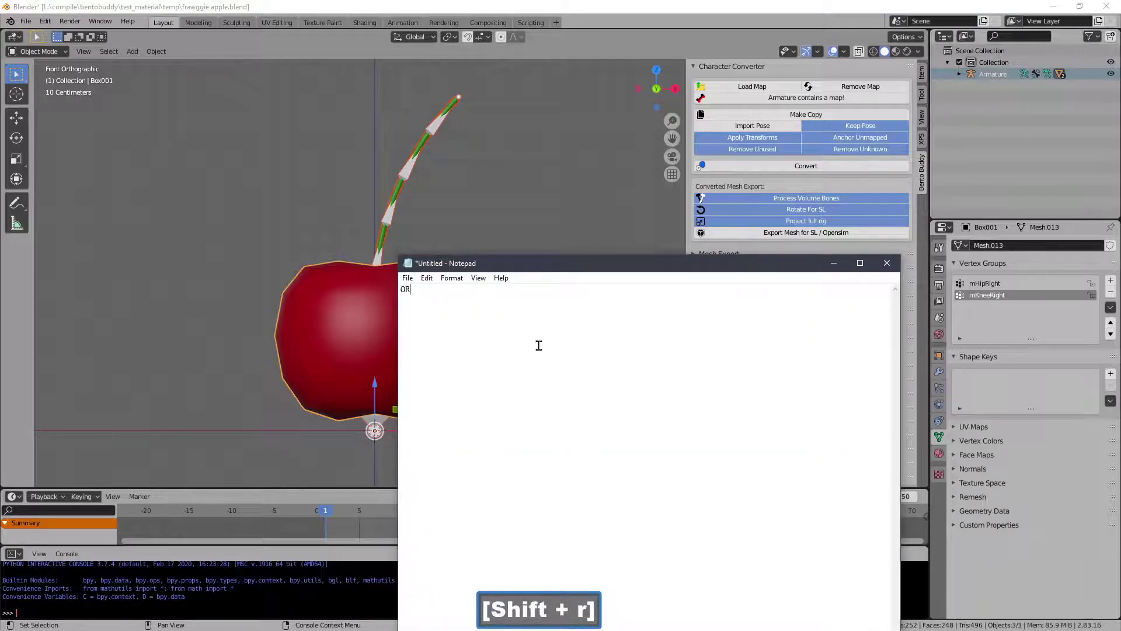
Step: Export the converted cherry mesh as a DAE file into the test_material folder
click(498, 486)
click(727, 71)
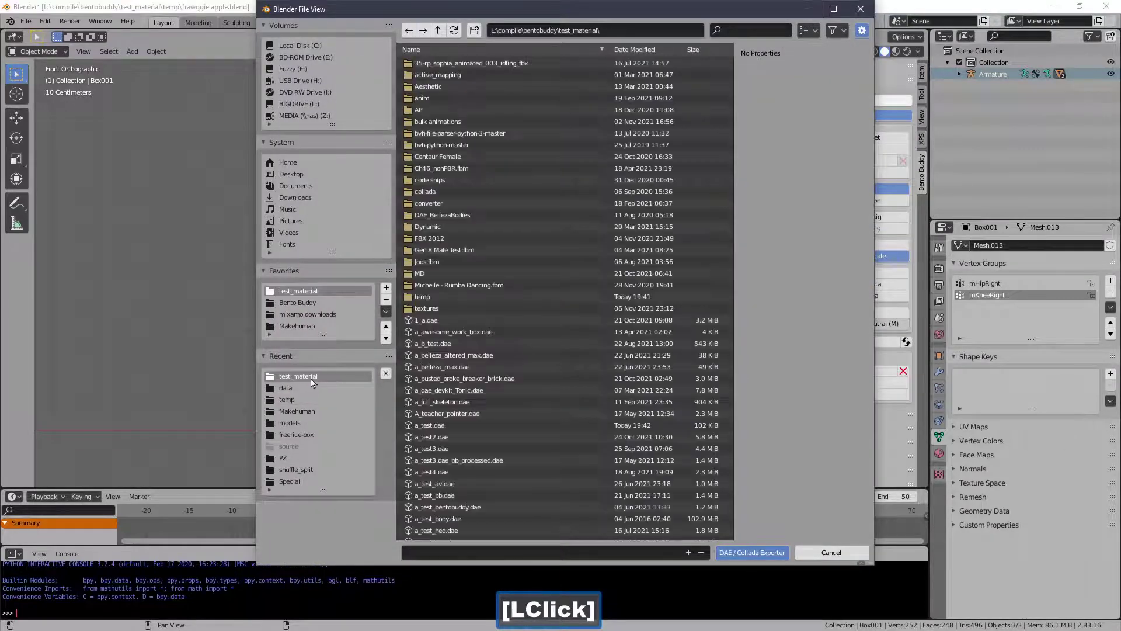
double_click(460, 423)
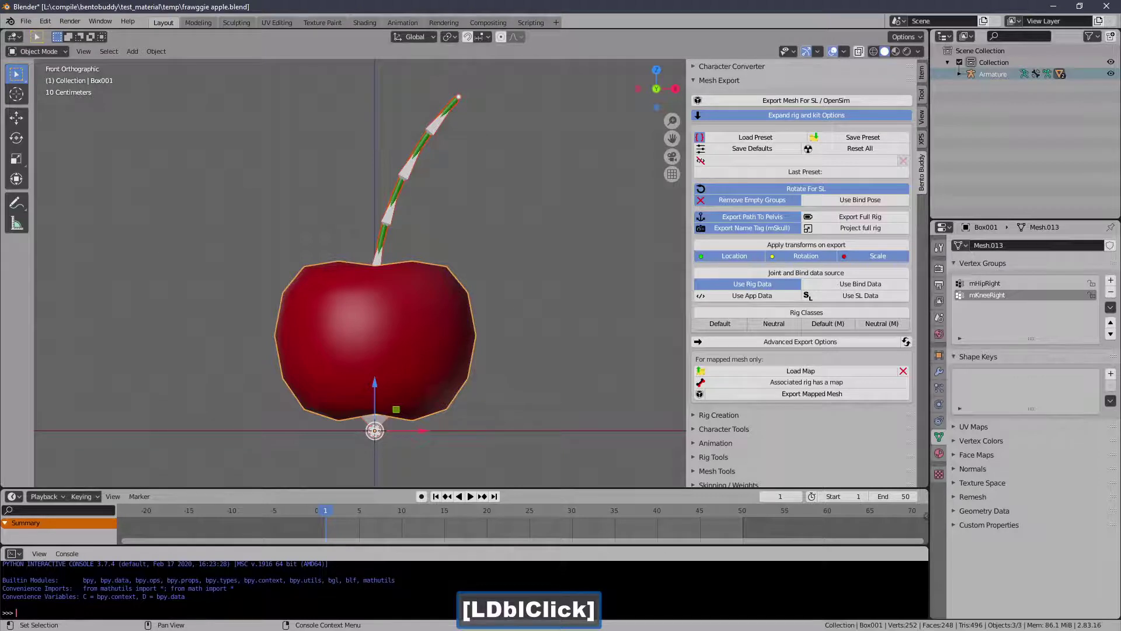
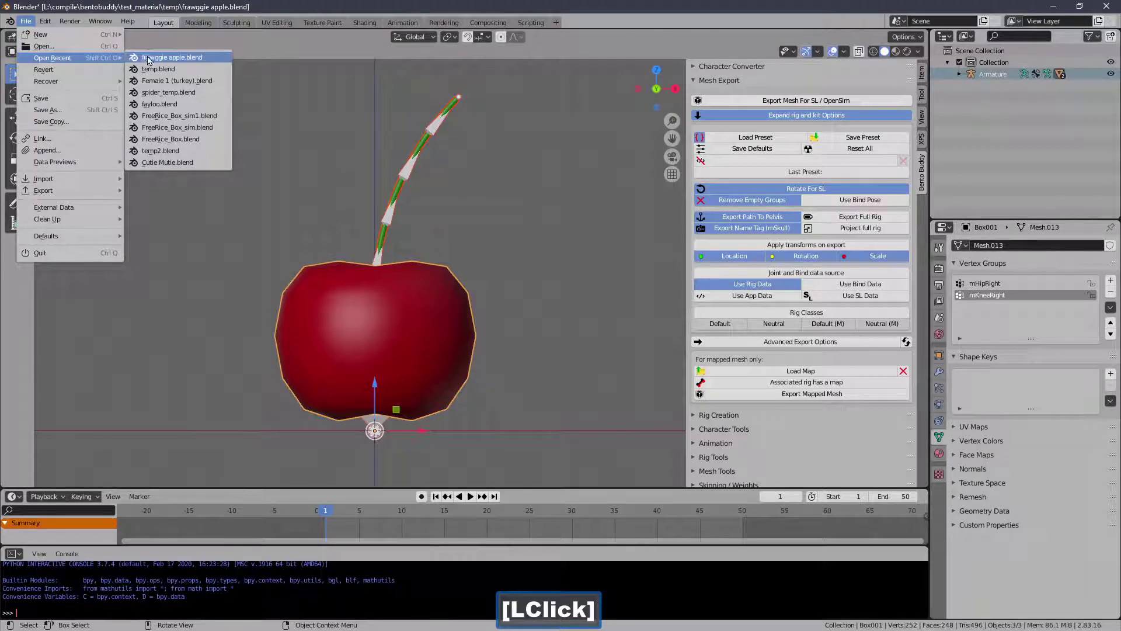
Step: Reopen frawggie apple.blend from recent files with Don't Save, restoring the unconverted rig
click(153, 59)
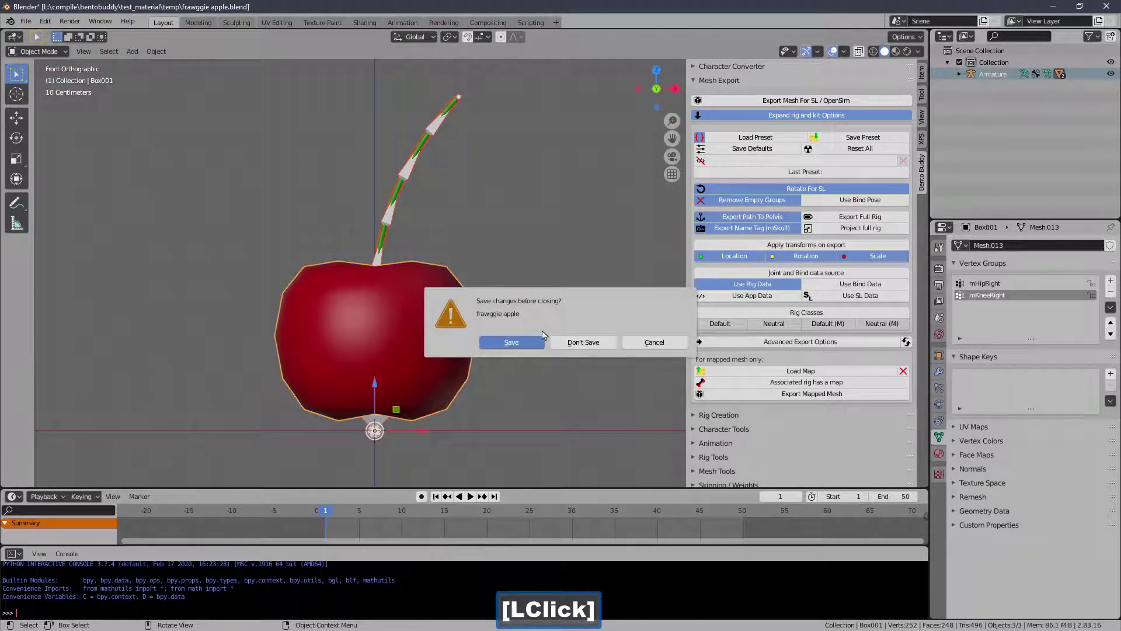
click(272, 358)
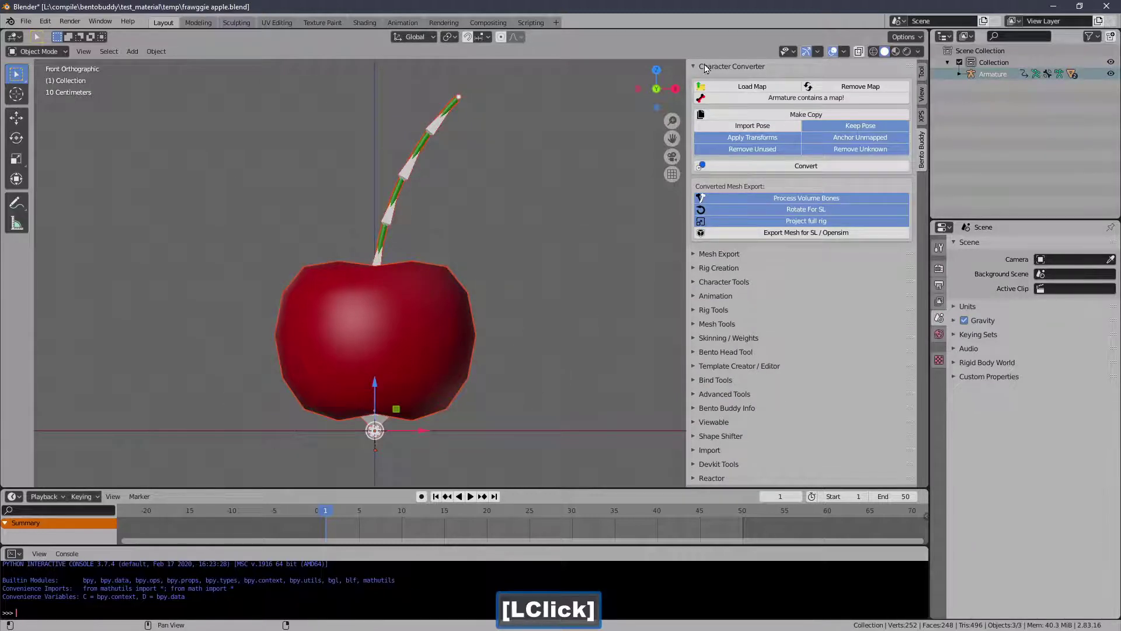
Step: Start Export Mapped Mesh for the cherry, targeting test_material as frawggie apple.dae
click(723, 72)
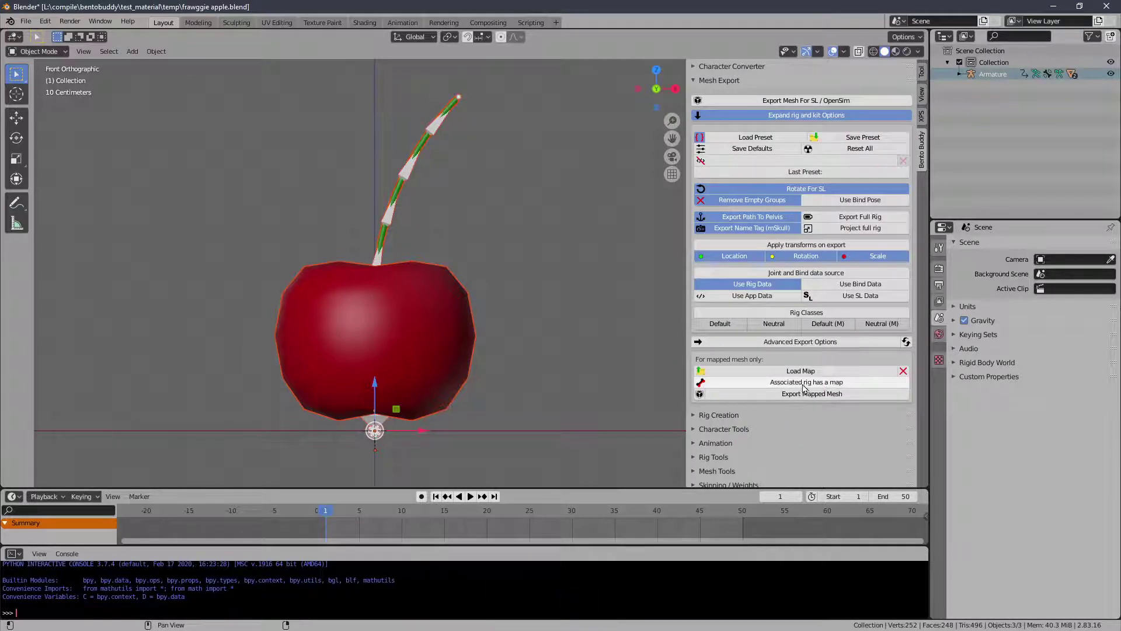
click(815, 396)
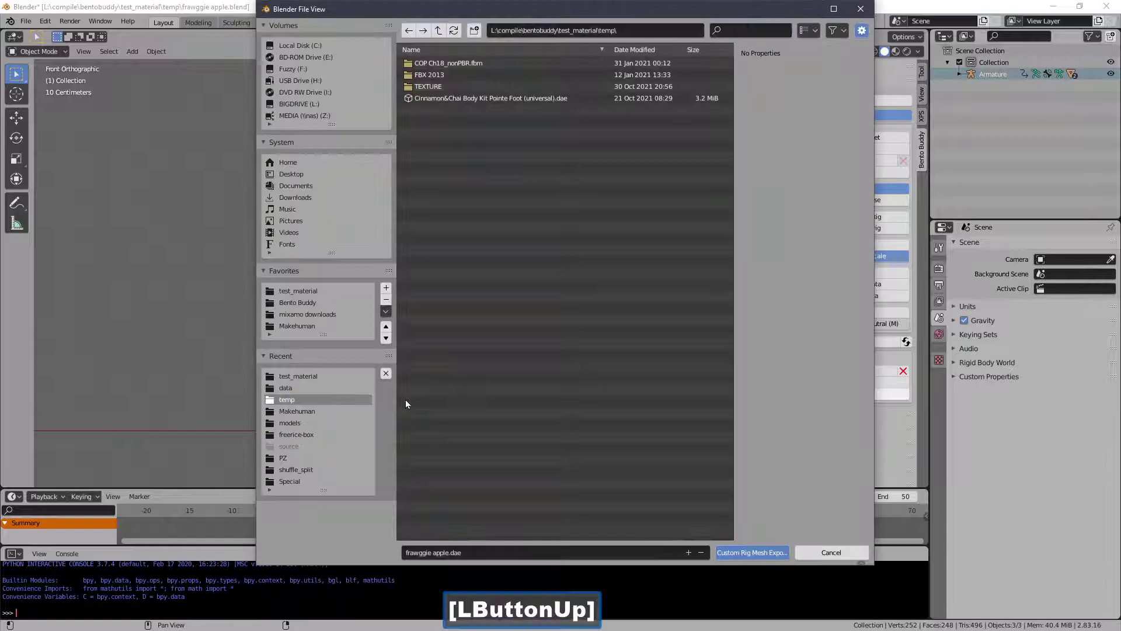
click(323, 385)
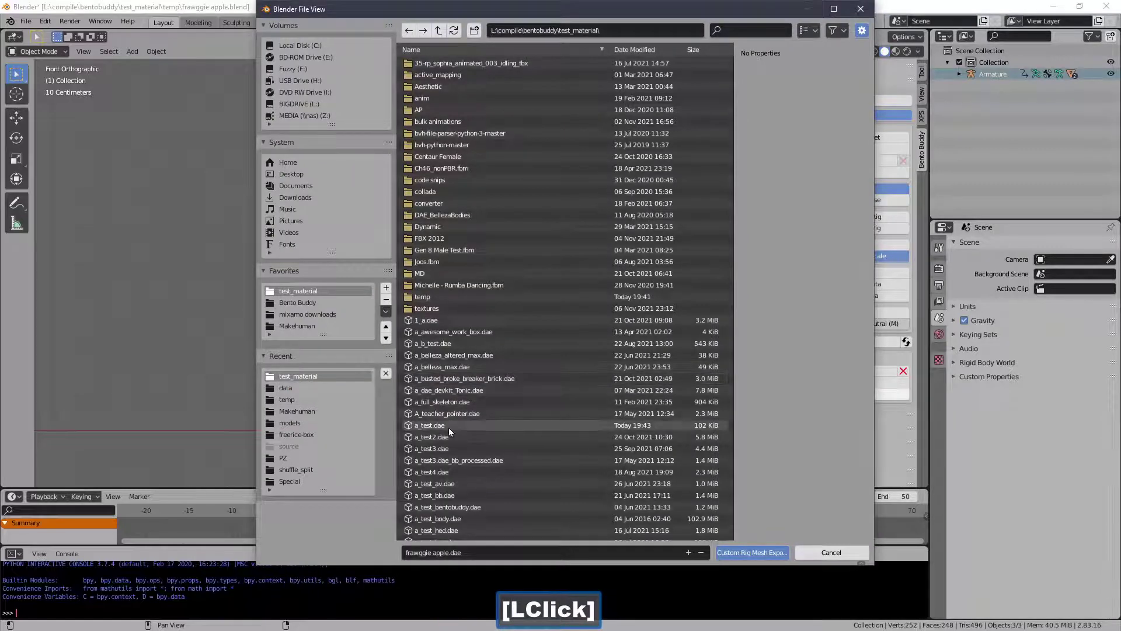